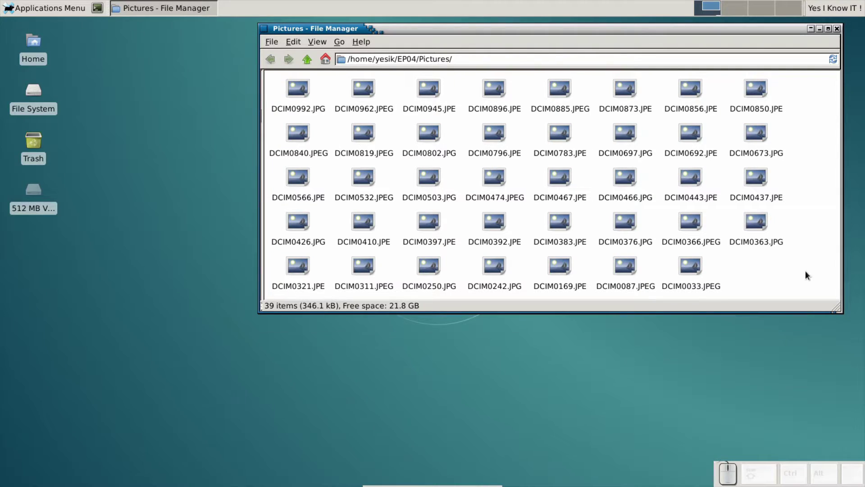
Open a terminal working in the EP04 Pictures folder from File Manager.
left_click(811, 270)
left_click(800, 316)
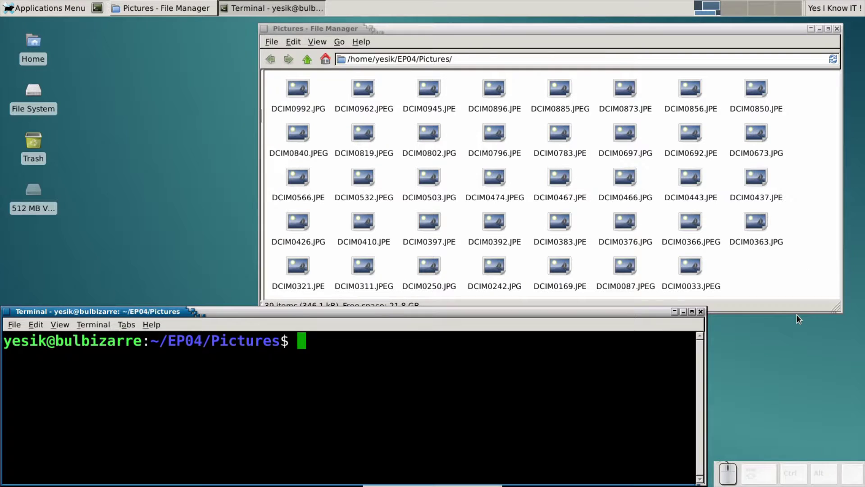
Run 'which prename || echo Missing', confirming prename lives at /usr/bin/prename.
key("space")
key("space")
key("alt+-")
key("alt+space")
key("space")
key("Return")
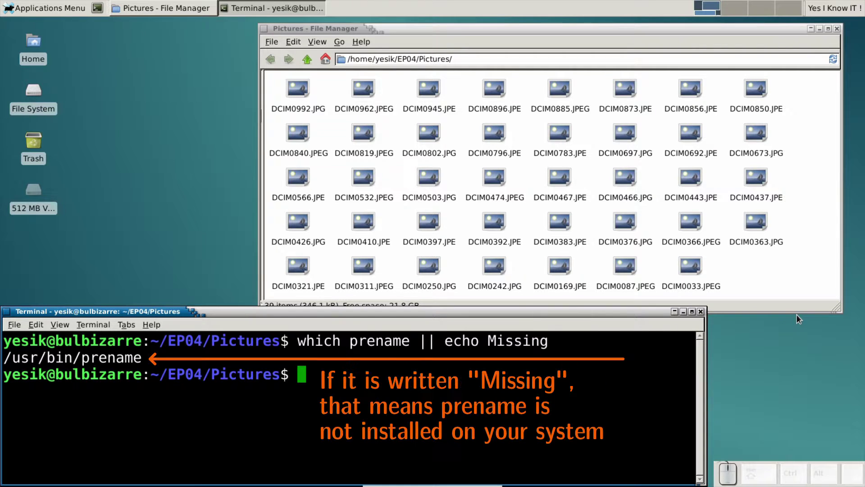
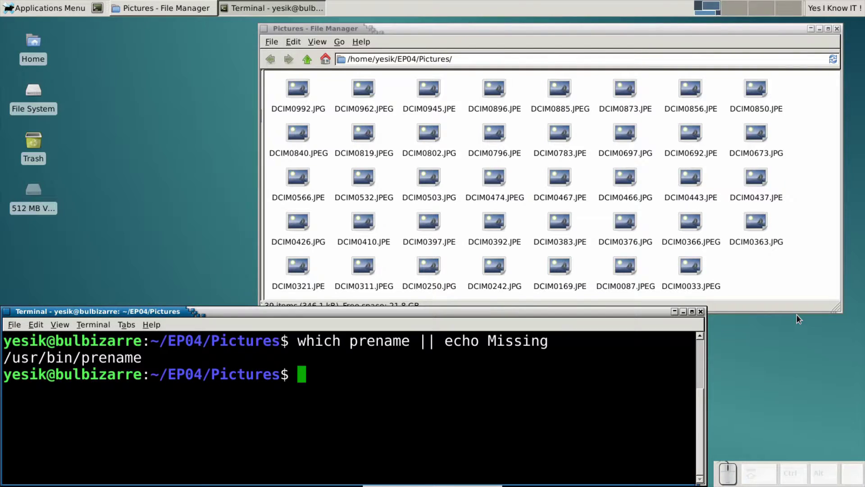
Compose prename 's/JPE$/JPG/' *.JPE at the prompt without running it.
key("space")
key("'")
key("s")
key("shift+j")
key("shift+e")
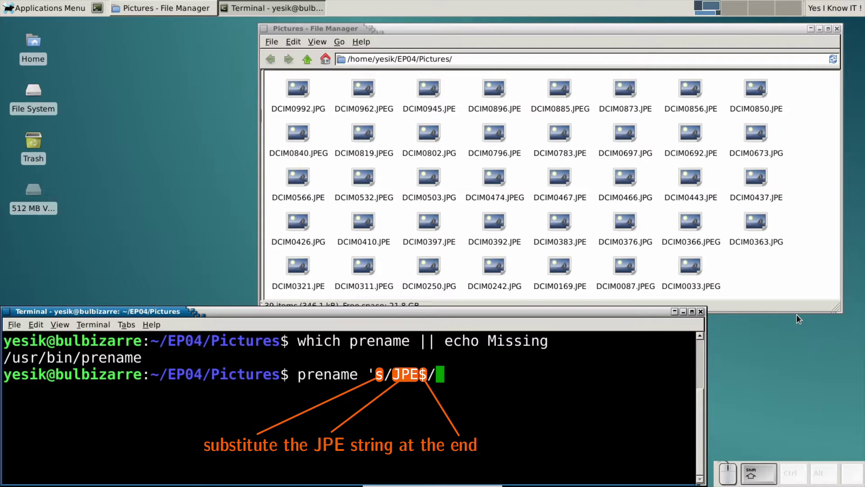
key("'")
key("space")
key("KP_Multiply")
key("shift+;")
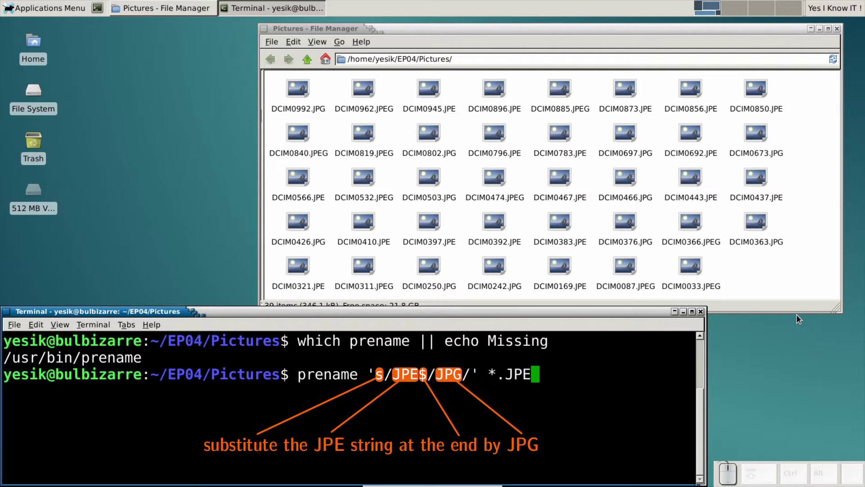
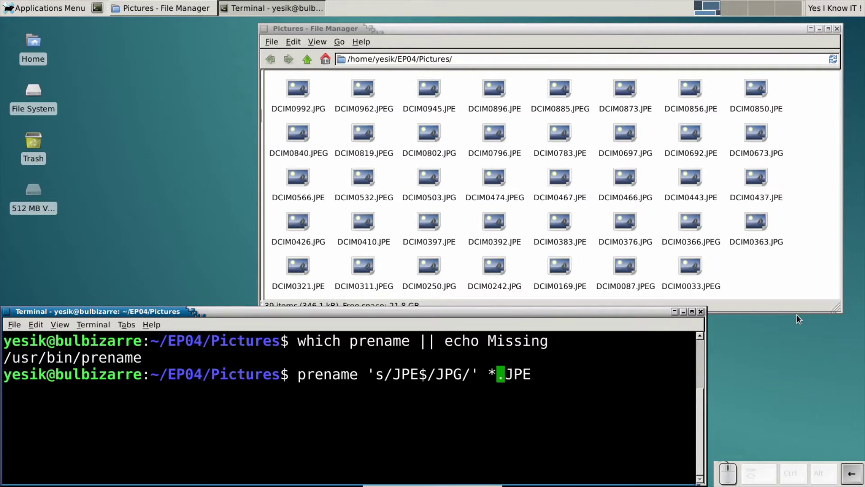
Add the -n dry-run flag after prename and run it to list the .JPE files that would become .JPG.
key("KP_Subtract")
key("n")
key("space")
key("KP_Enter")
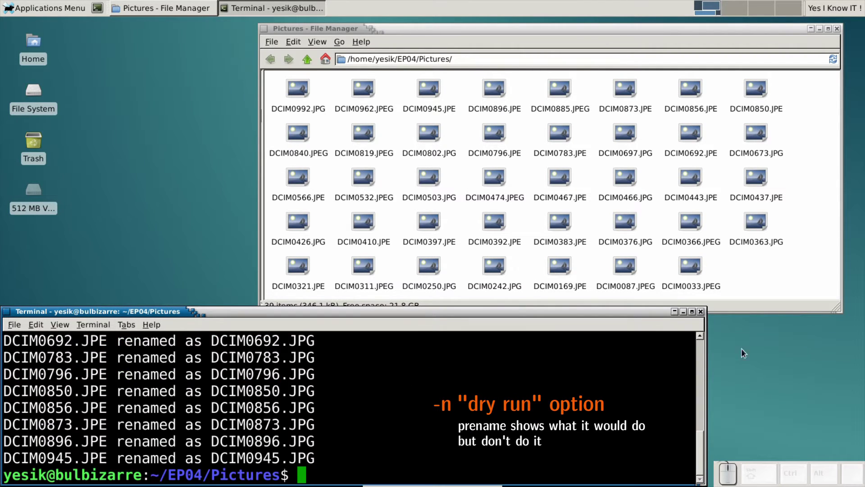